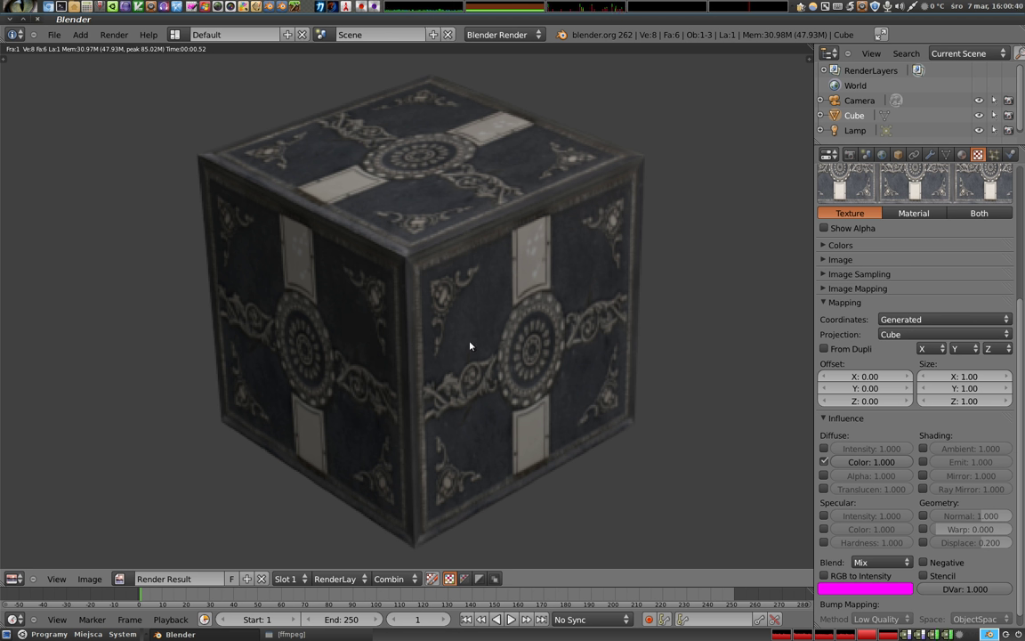
Leave the render and switch the cube's image texture mapping to Flat projection.
key("Escape")
left_click(905, 335)
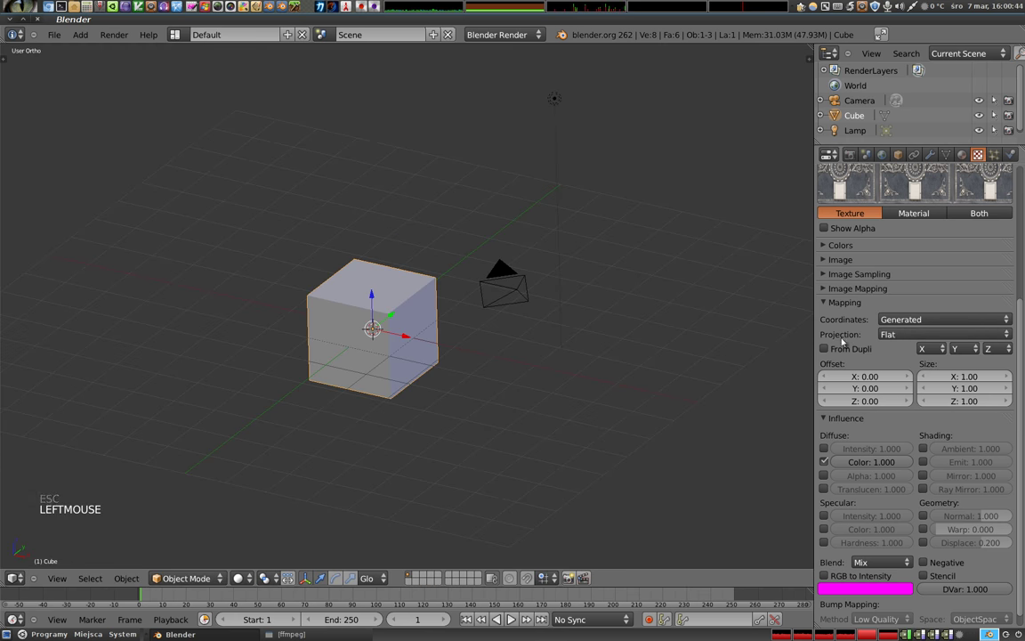
Render the flat-projected cube, then enable Textured Solid display in the viewport N panel.
key("F12")
key("Escape")
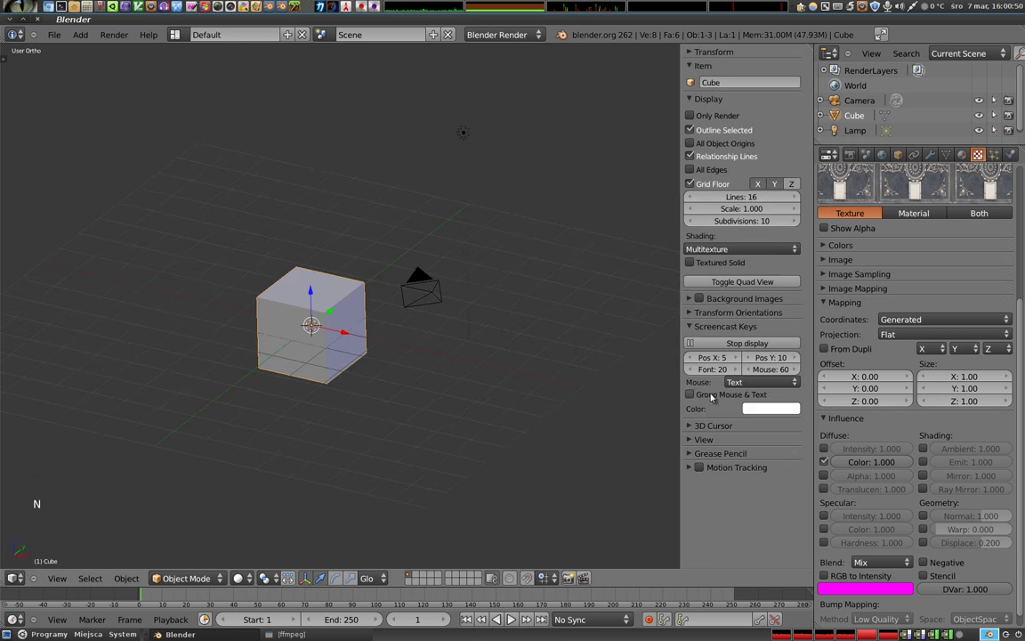
left_click(690, 316)
left_click(693, 268)
key("alt+z")
Fold the display settings away and orbit around the cube to inspect the streaked sides.
middle_click(341, 381)
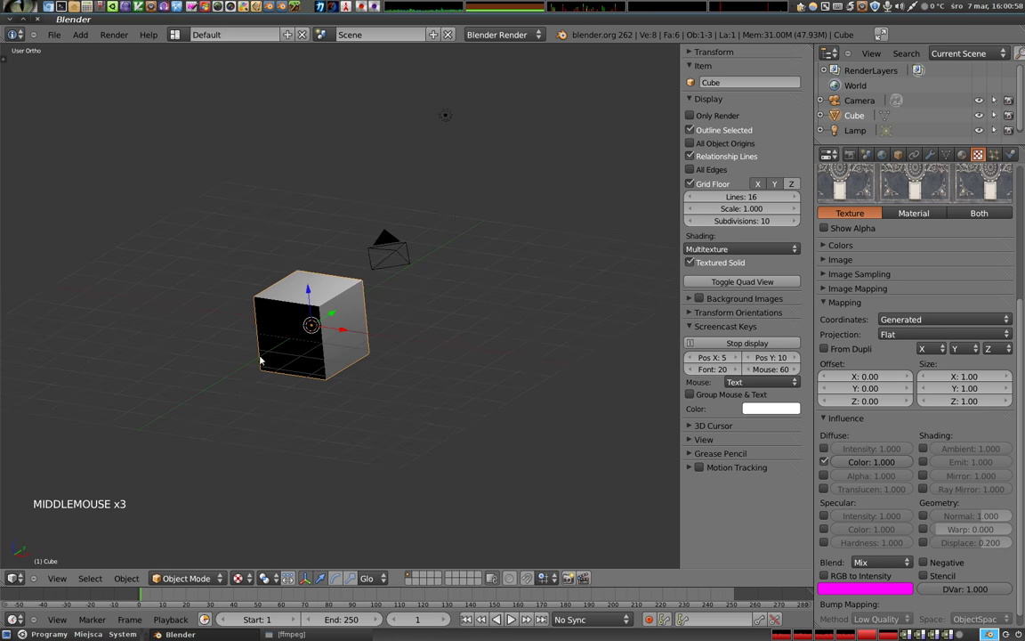
left_click(697, 268)
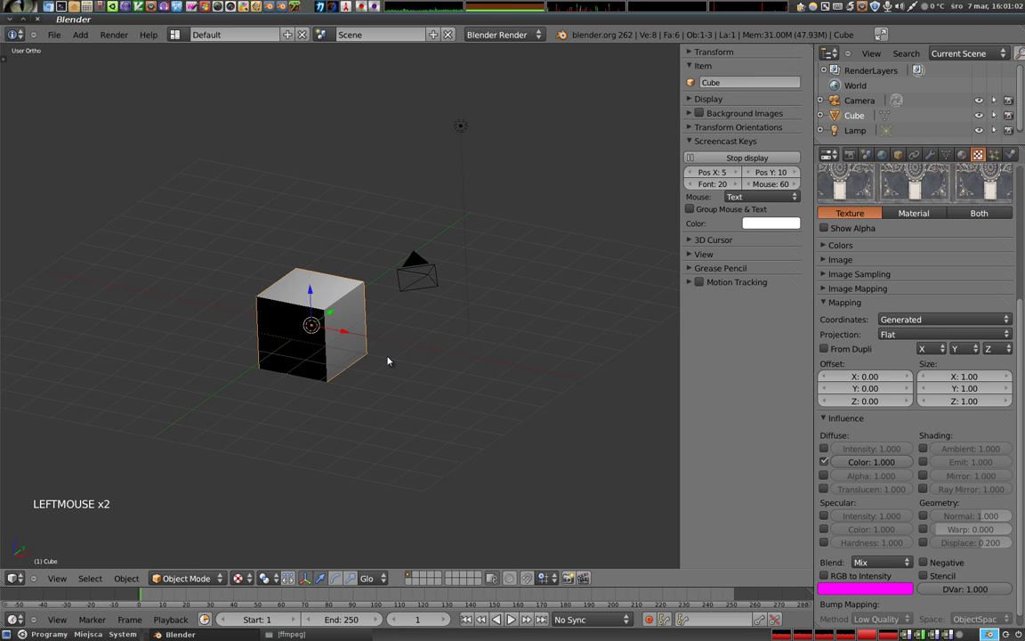
middle_click(470, 409)
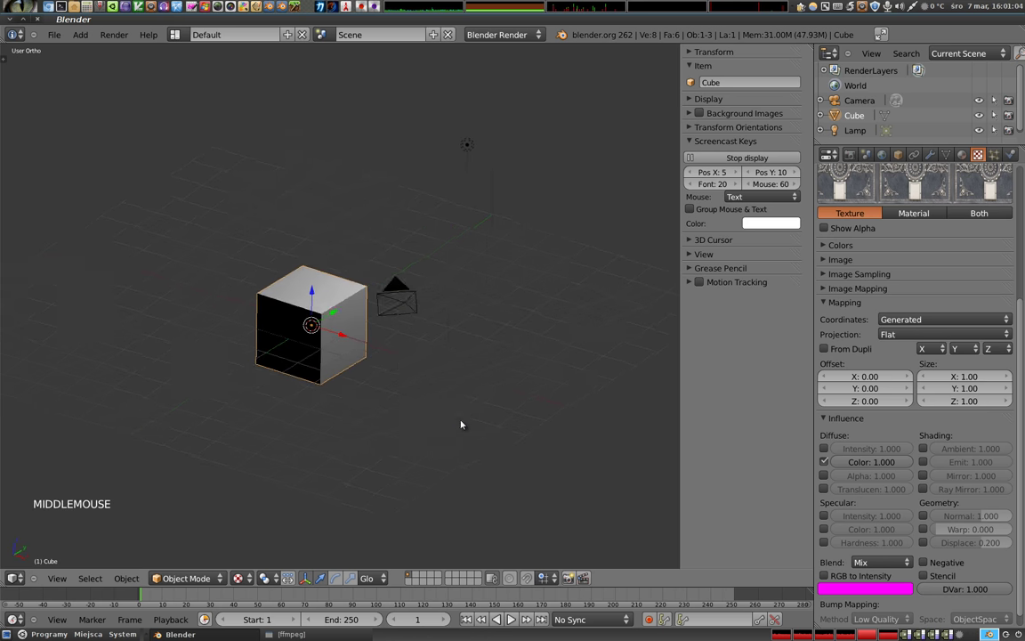
middle_click(404, 357)
key("z")
middle_click(418, 335)
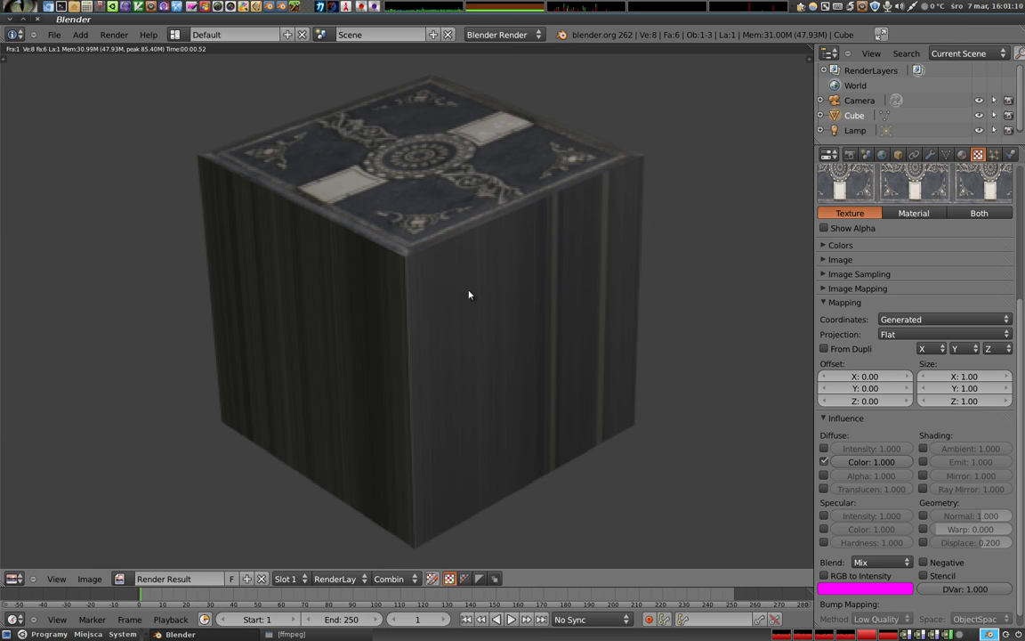
Tilt the cube around the Y axis, test-render it, then undo the rotation to restore it upright.
key("Escape")
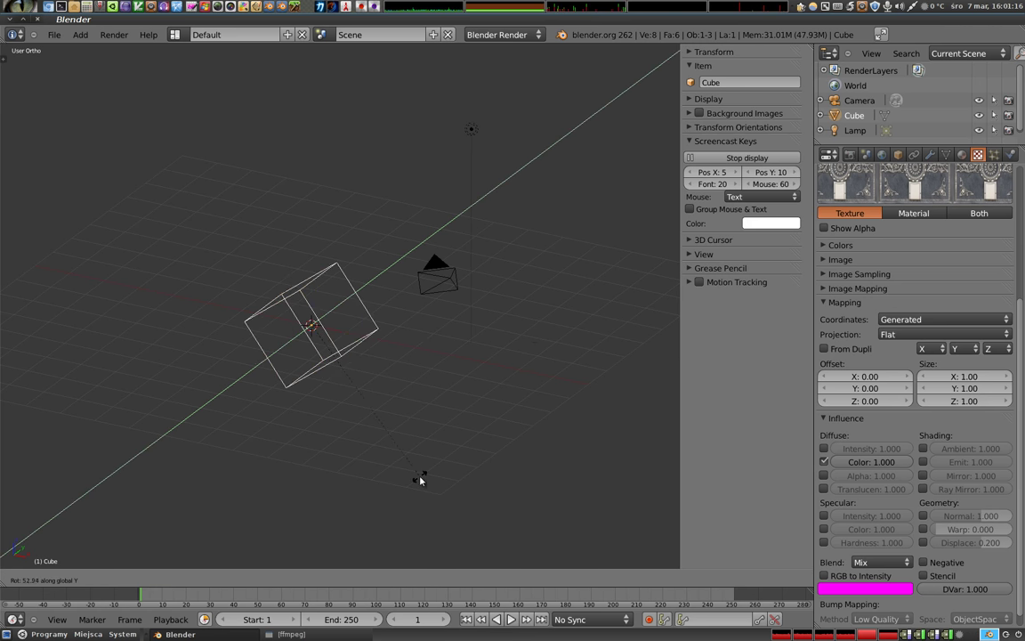
left_click(423, 479)
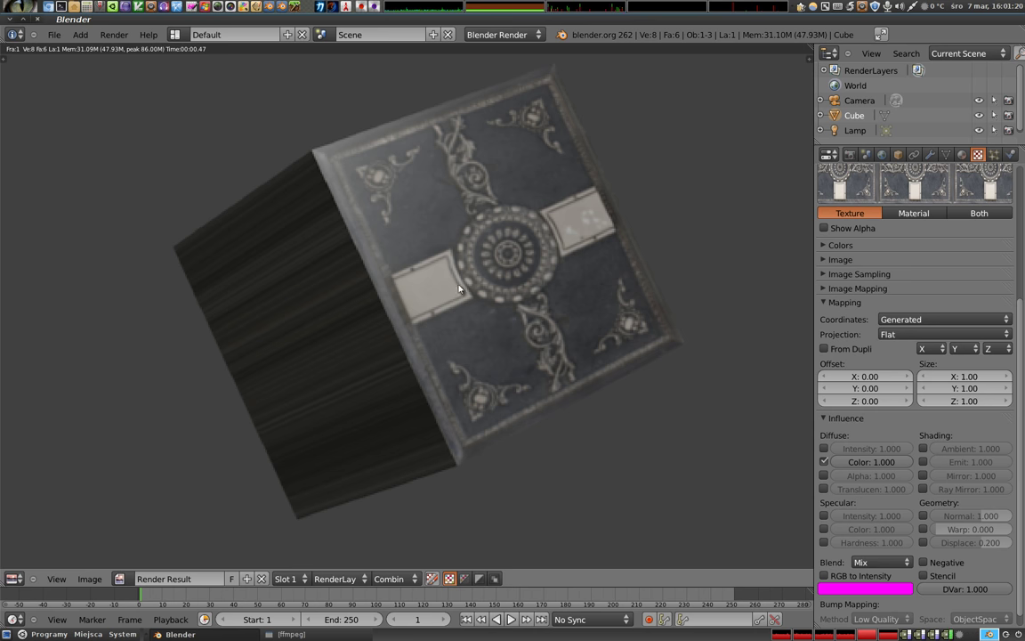
key("Escape")
key("ctrl+z")
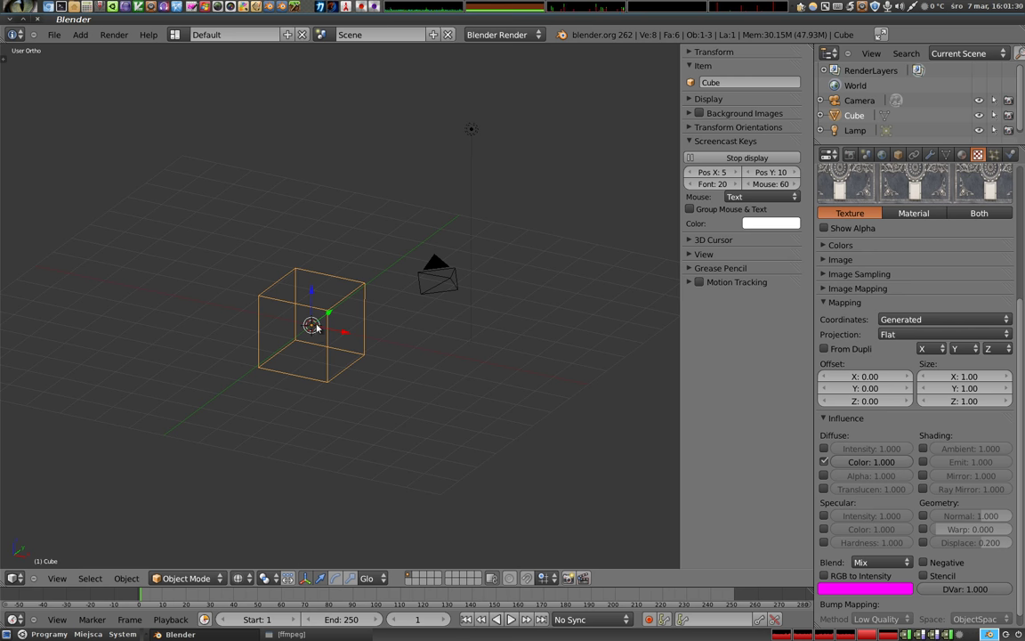
Orbit and zoom in on the now-wireframe cube to view it closer.
middle_click(327, 358)
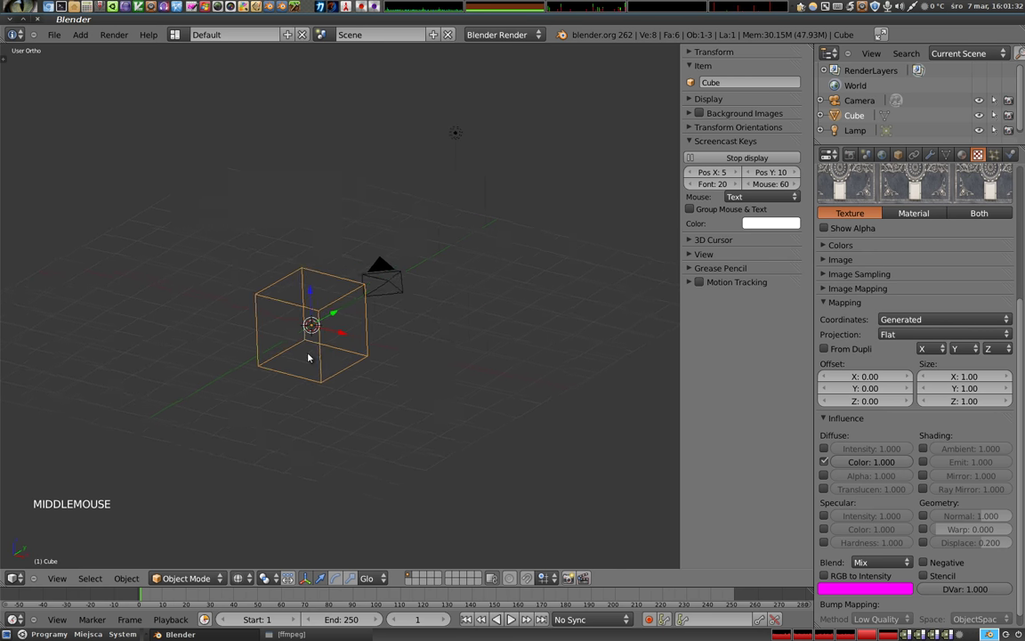
middle_click(403, 401)
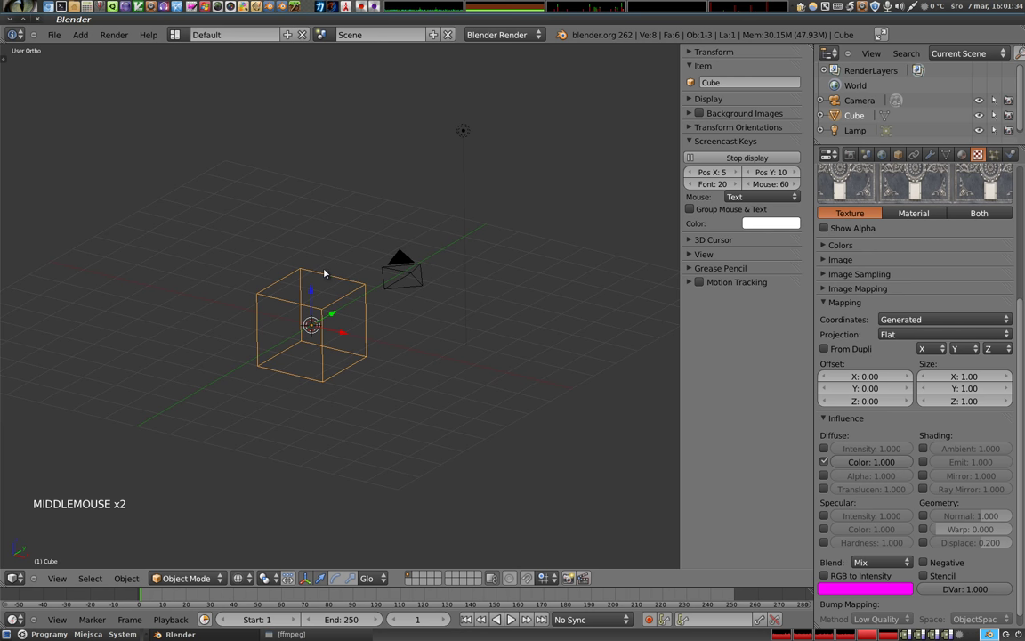
scroll("up", 3)
middle_click(336, 348)
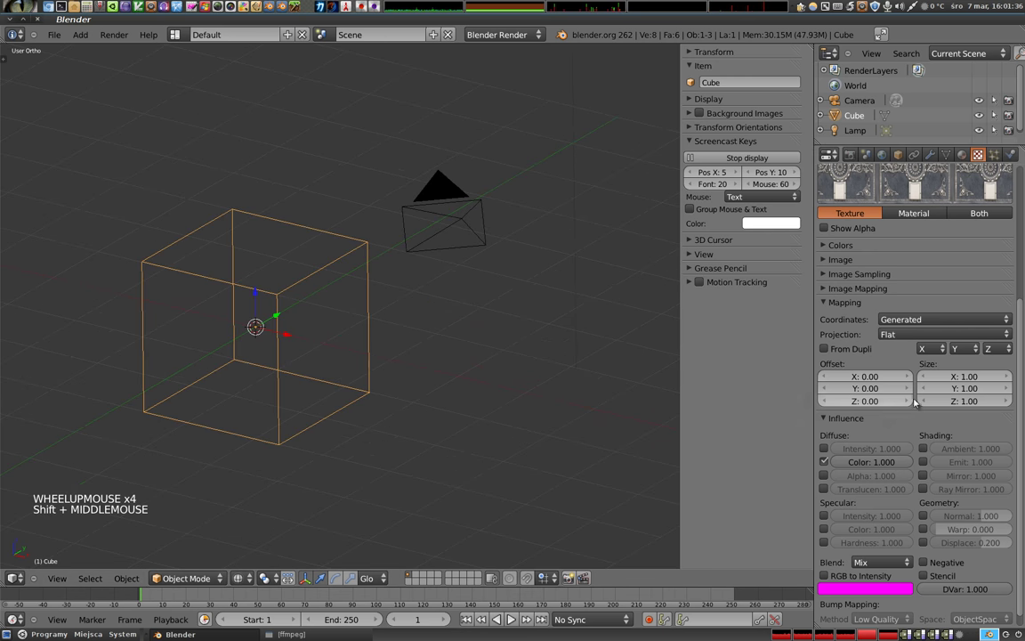
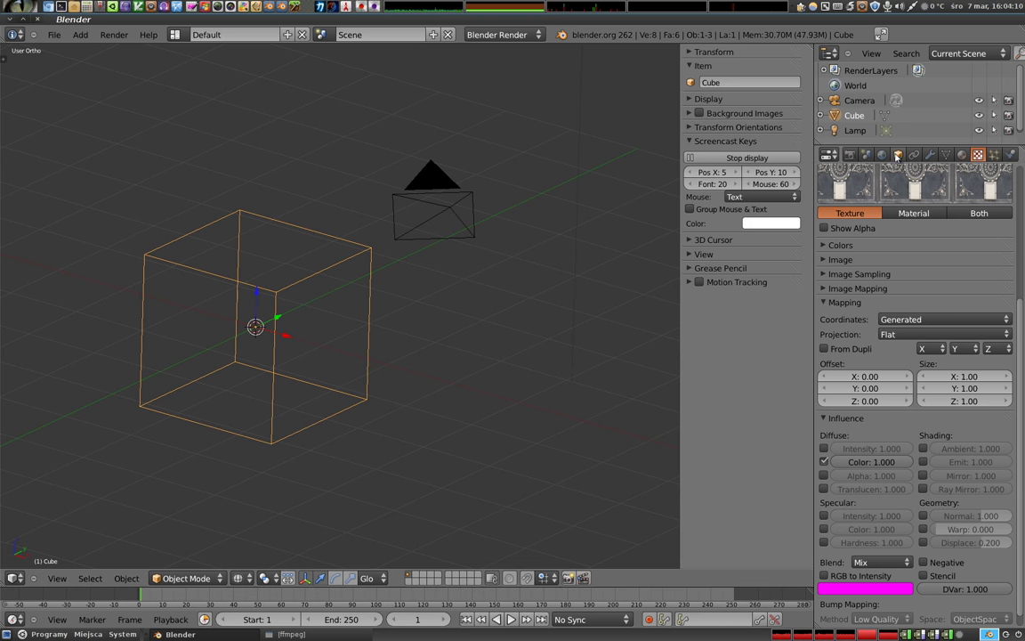
Enable the Axis display in the cube's Object properties and check it with a cleared test rotation.
left_click(905, 157)
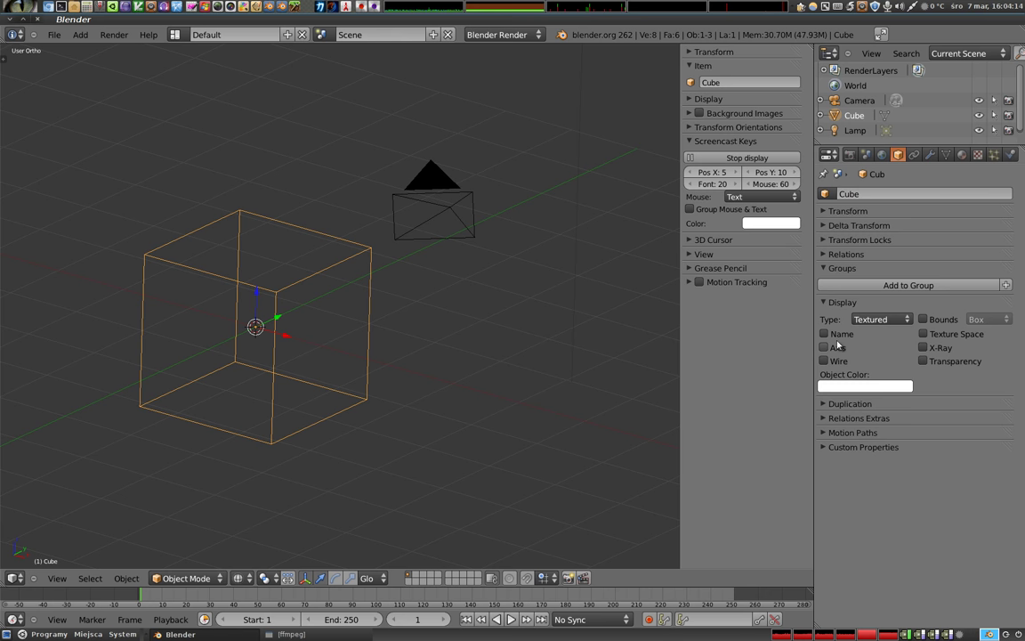
left_click(831, 350)
middle_click(272, 301)
key("r")
left_click(356, 369)
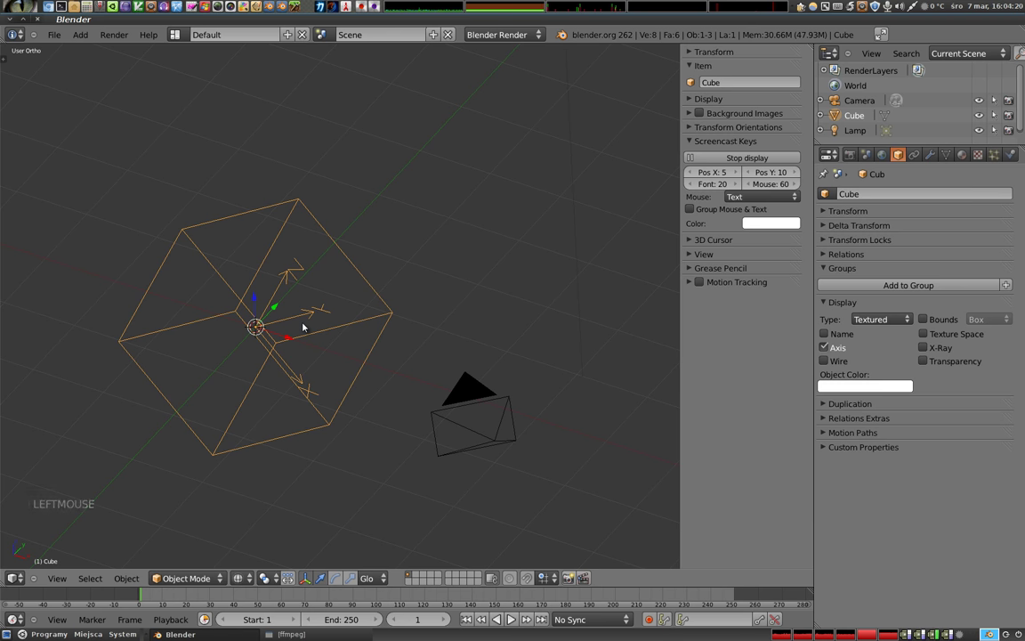
key("alt+r")
middle_click(312, 351)
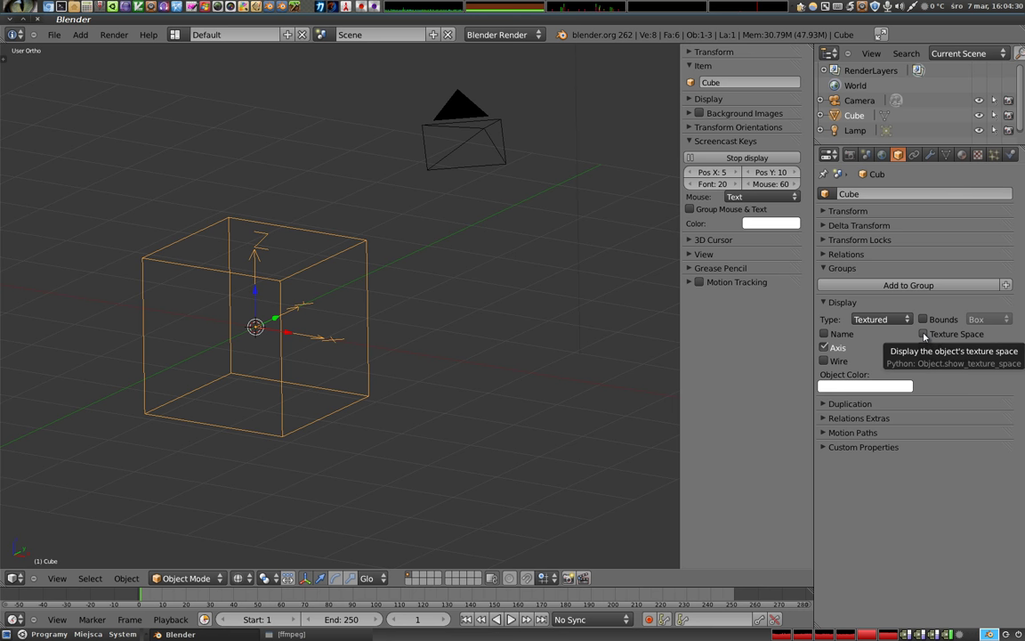
Enable the Texture Space display so its boundary shows around the cube.
left_click(928, 335)
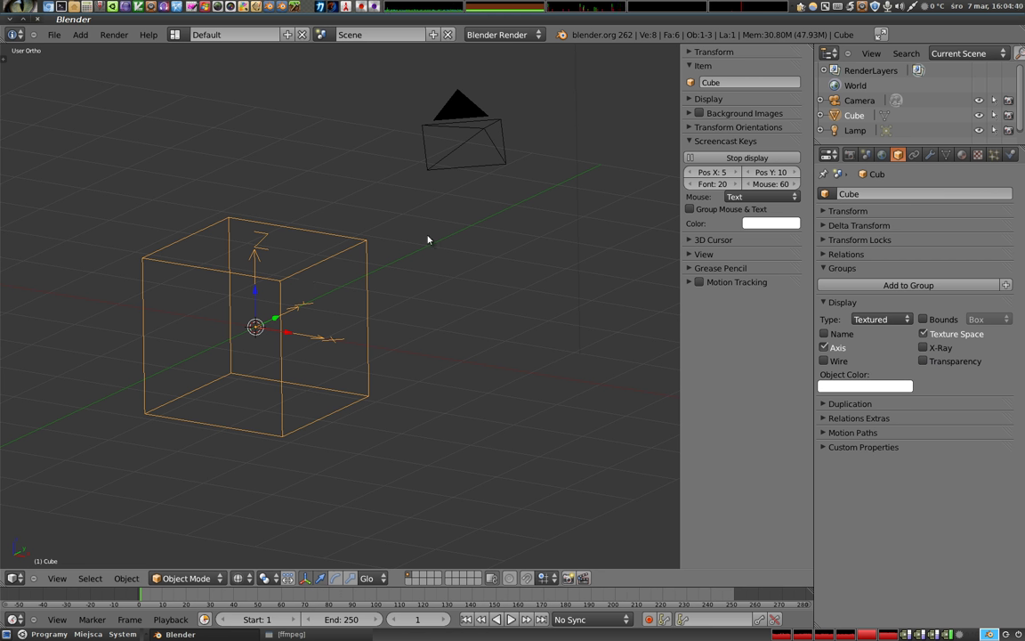
middle_click(483, 370)
middle_click(340, 330)
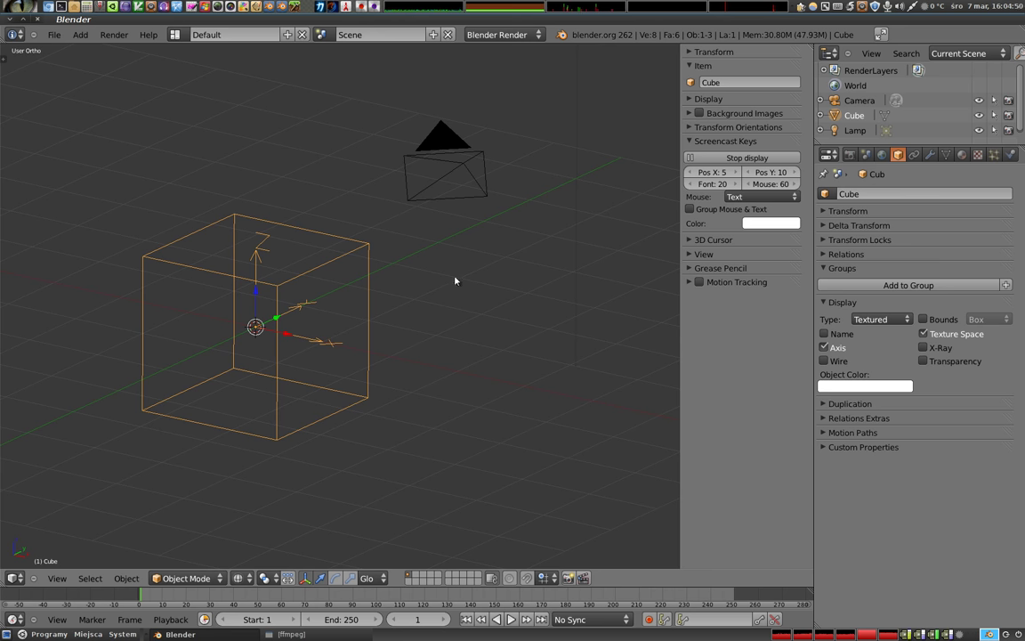
Shift the texture space one unit along X with Shift+T and test-render the result.
key("shift+t")
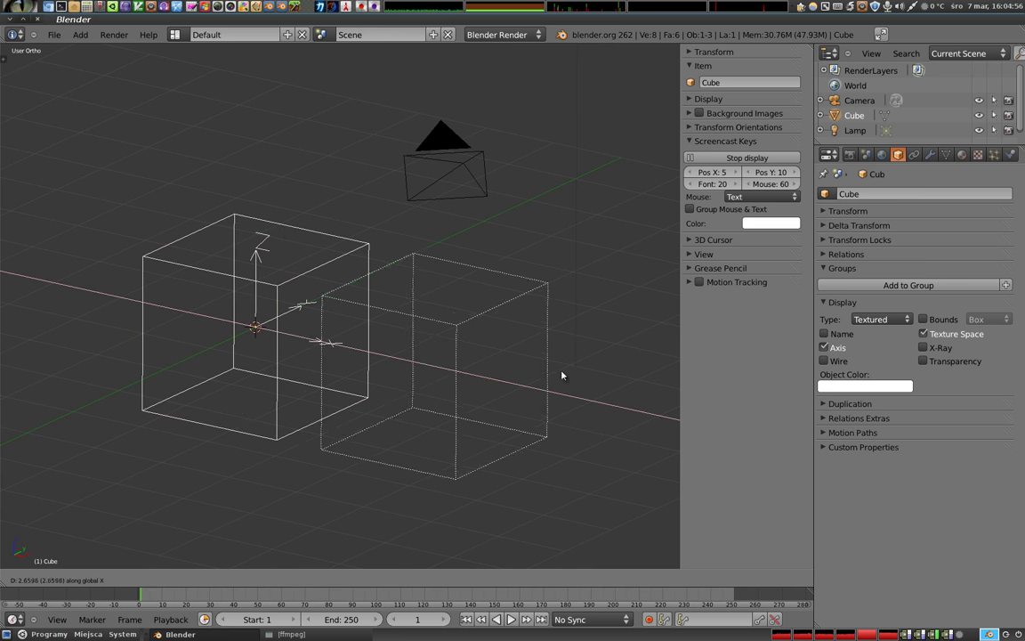
key("shift+t")
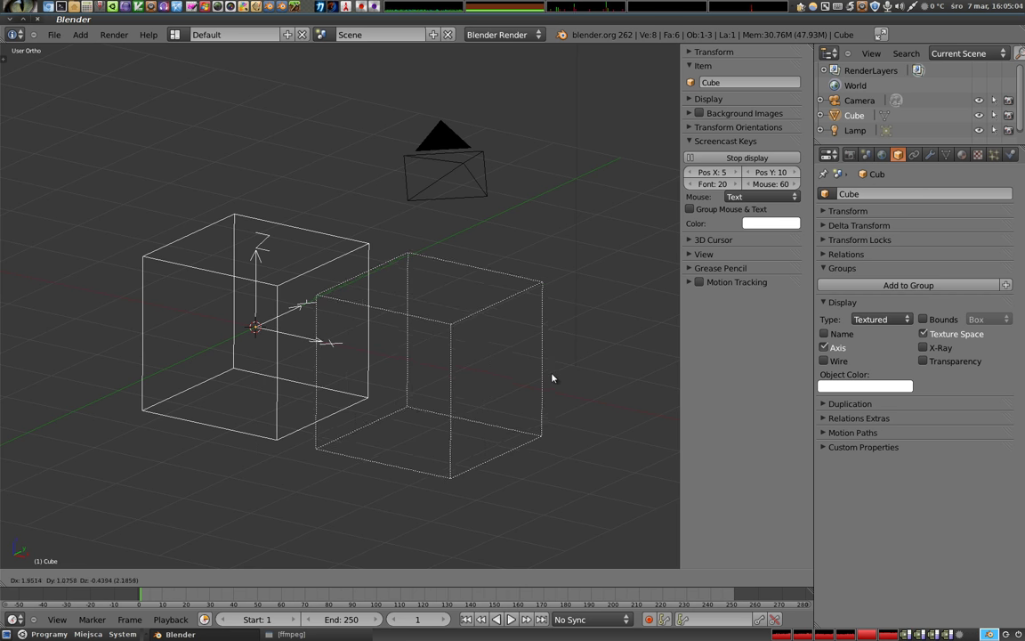
key("shift+t")
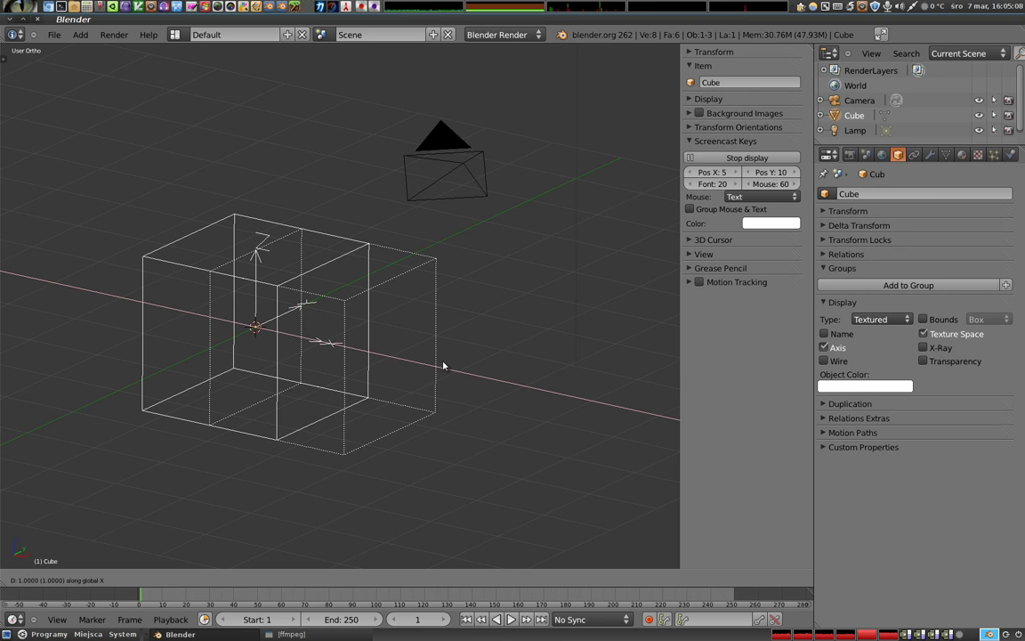
left_click(448, 364)
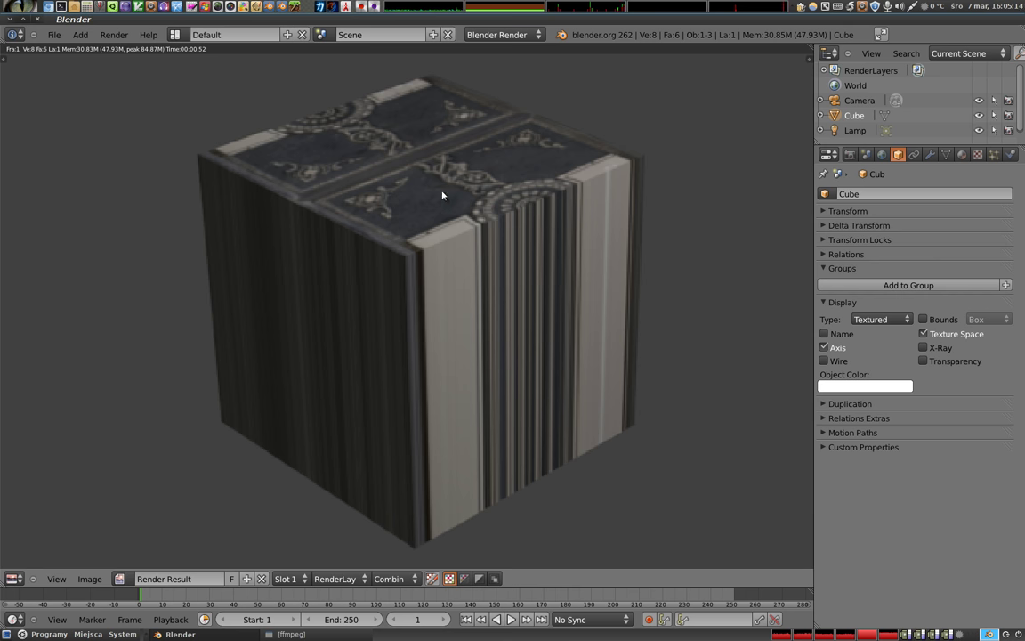
key("Escape")
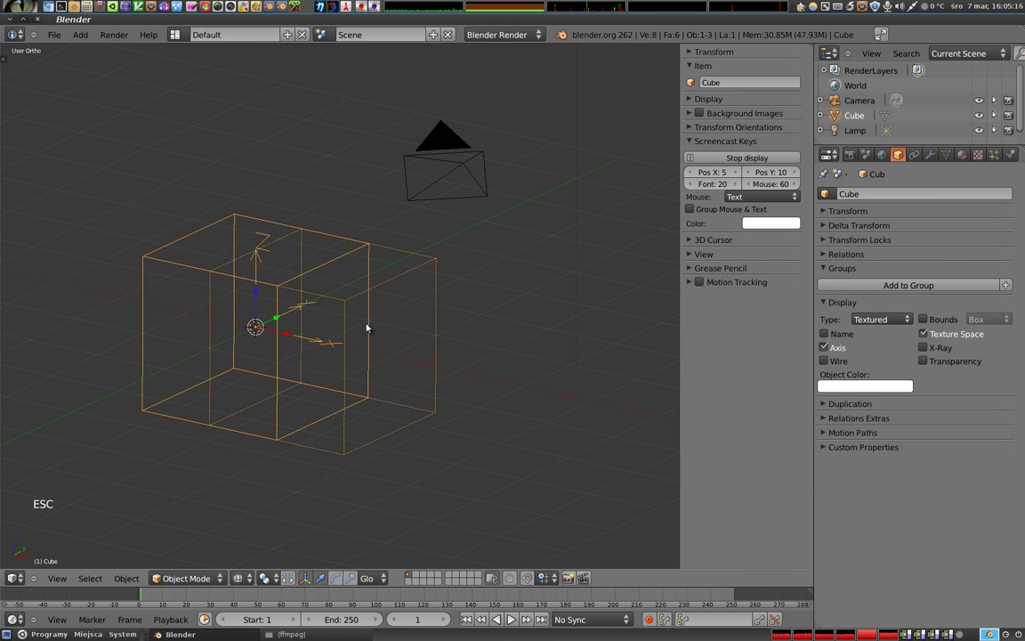
Reset the texture space position, re-render, and start scaling the texture space up toward 1.55.
key("shift+t")
left_click(417, 345)
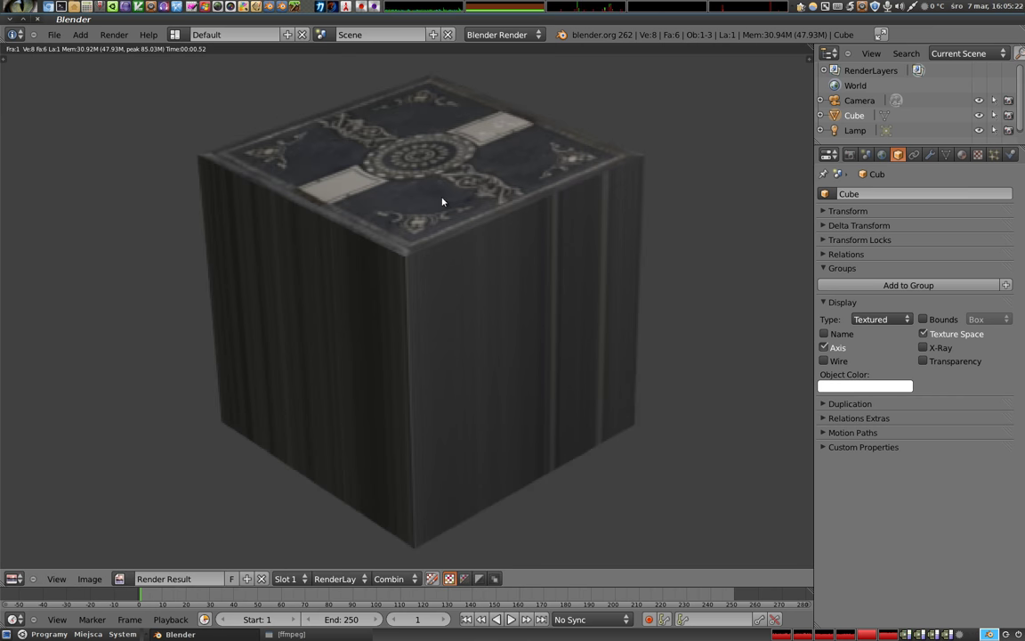
key("Escape")
key("shift+t")
left_click(363, 358)
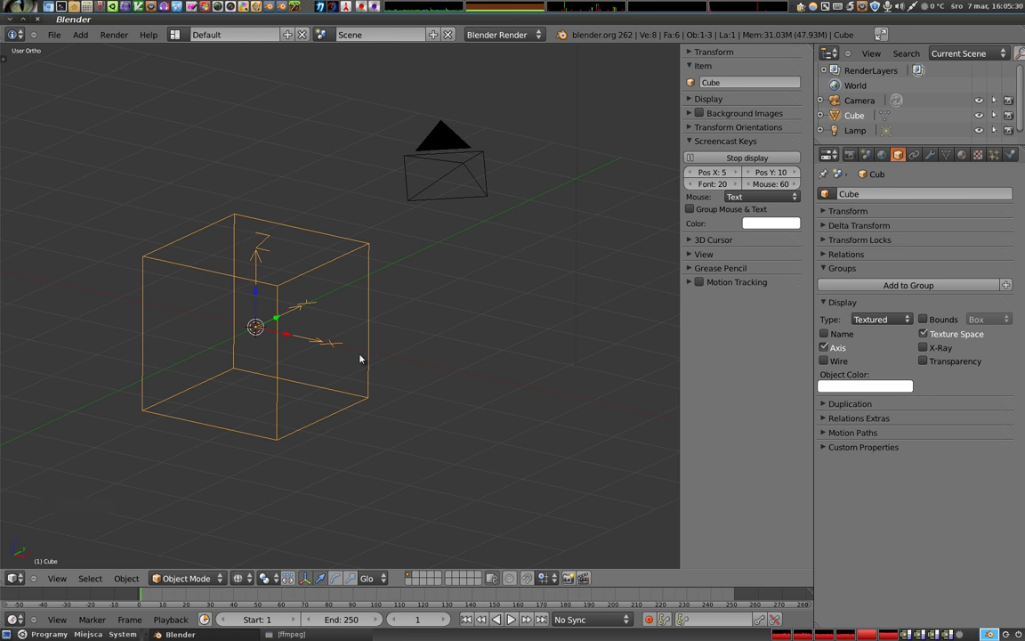
key("shift+alt+t")
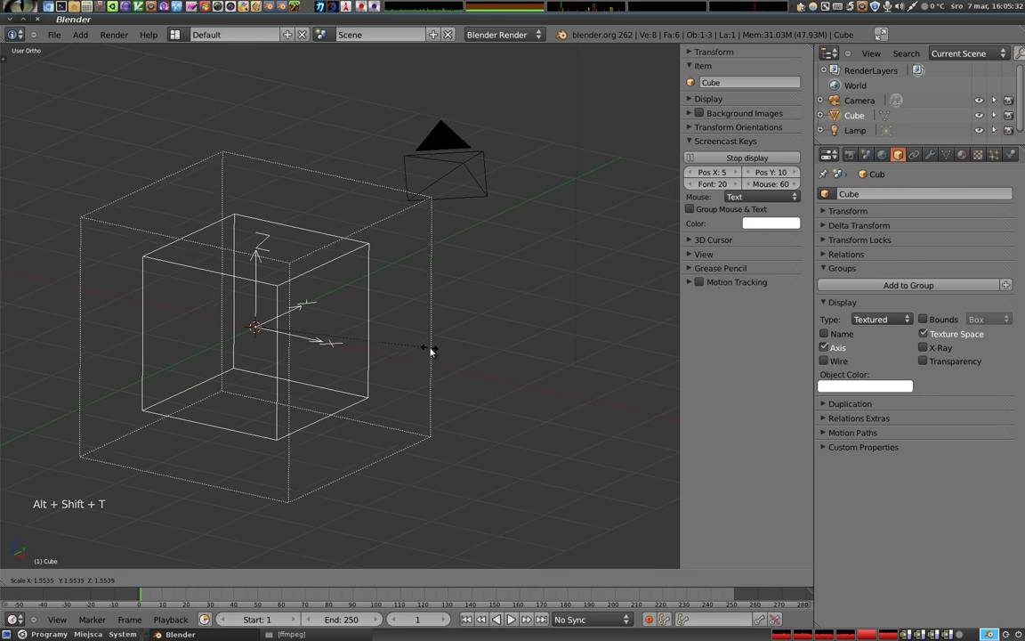